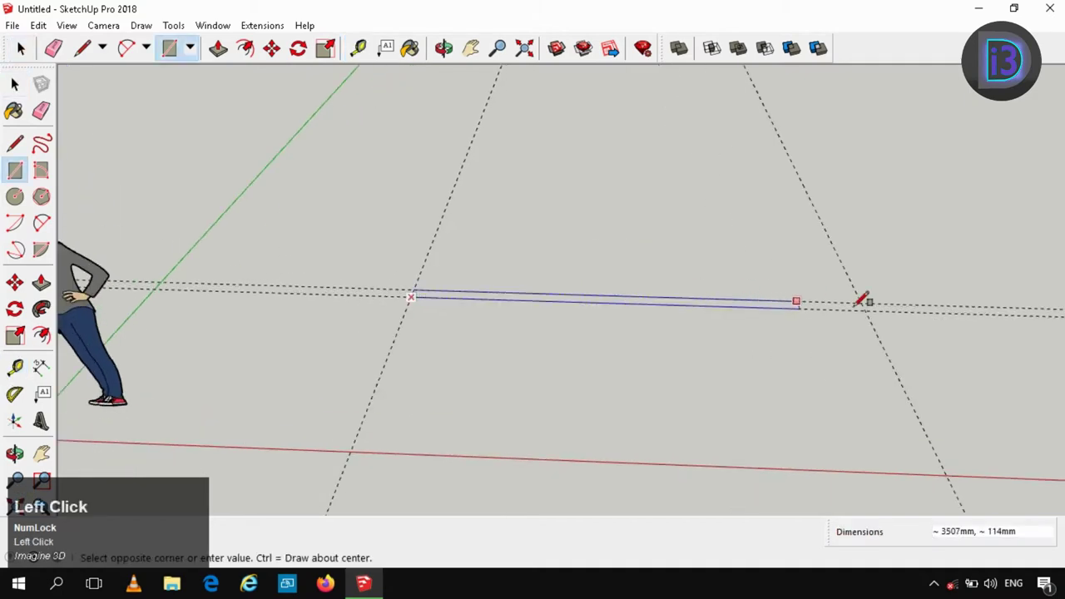
# Step: Finish the thin floor rectangle and begin extruding it up into a wall
pyautogui.press('space')
pyautogui.press('p')
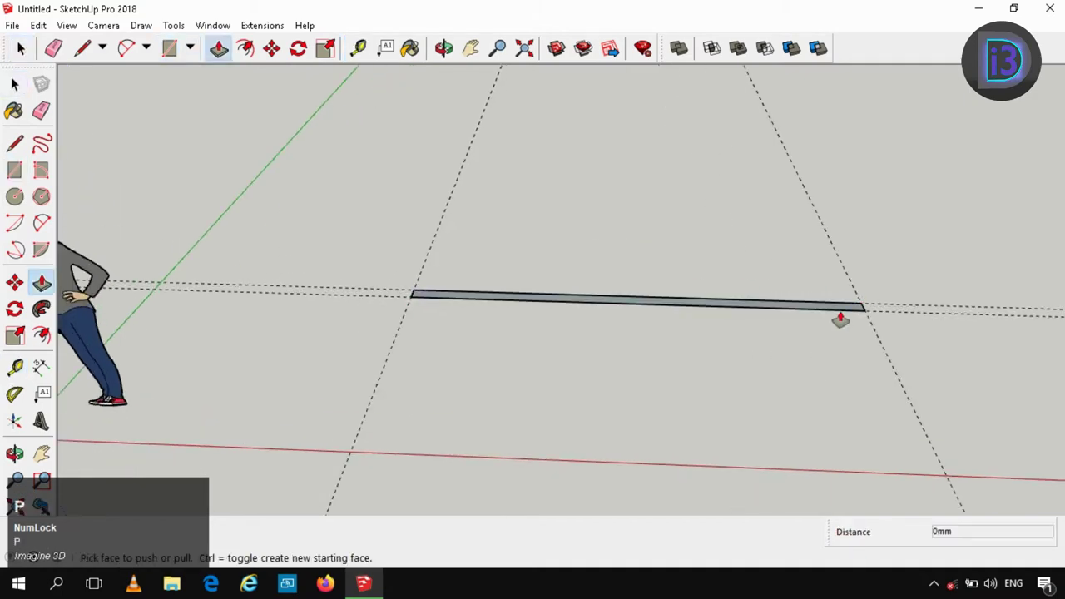
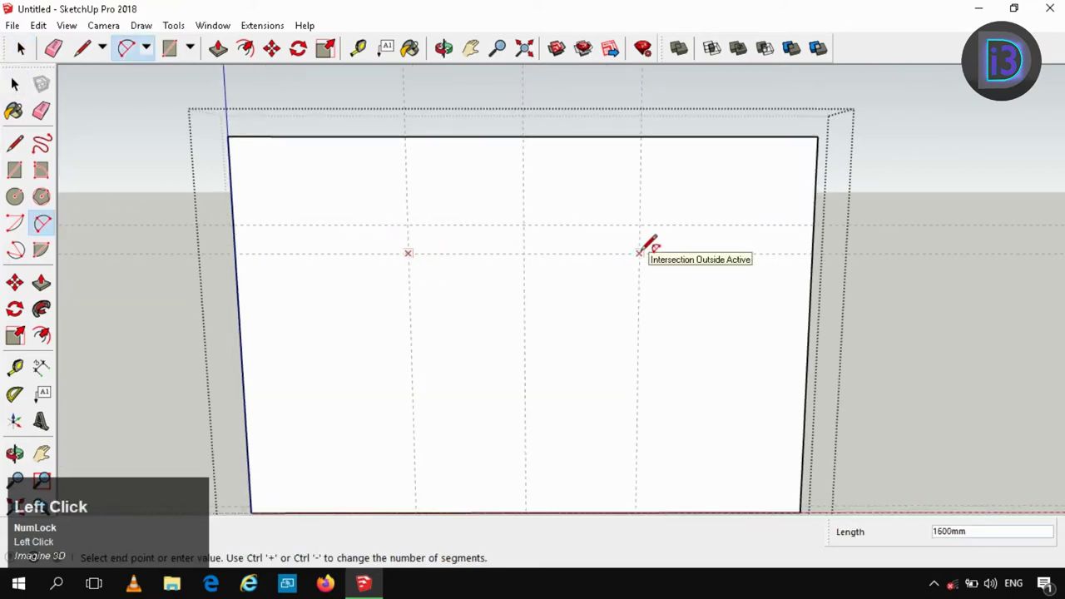
# Step: Draw a shallow arch between the guide points with a 400 bulge height
pyautogui.press('space')
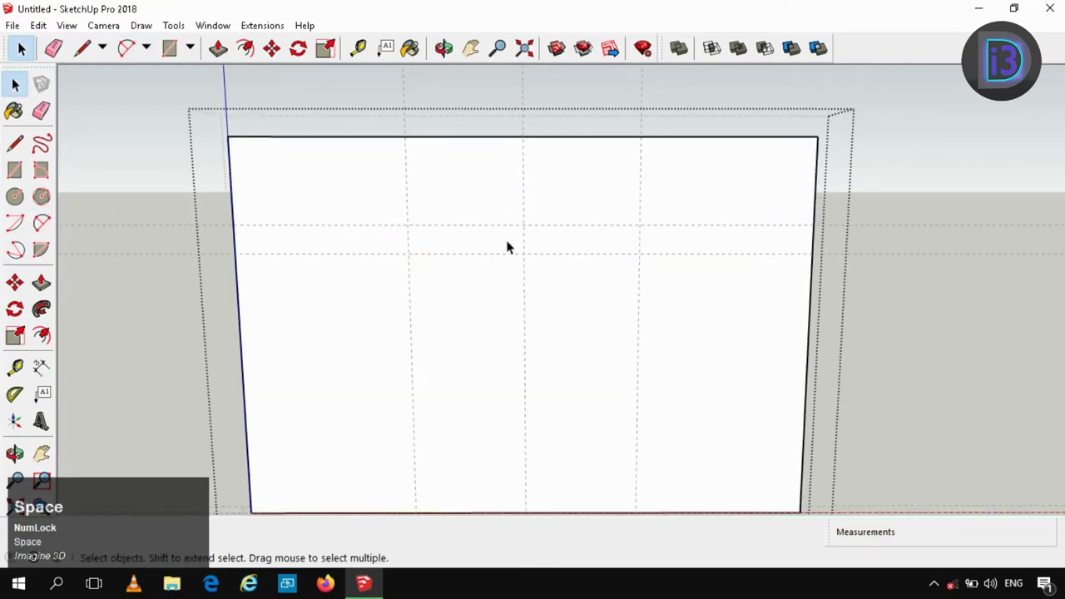
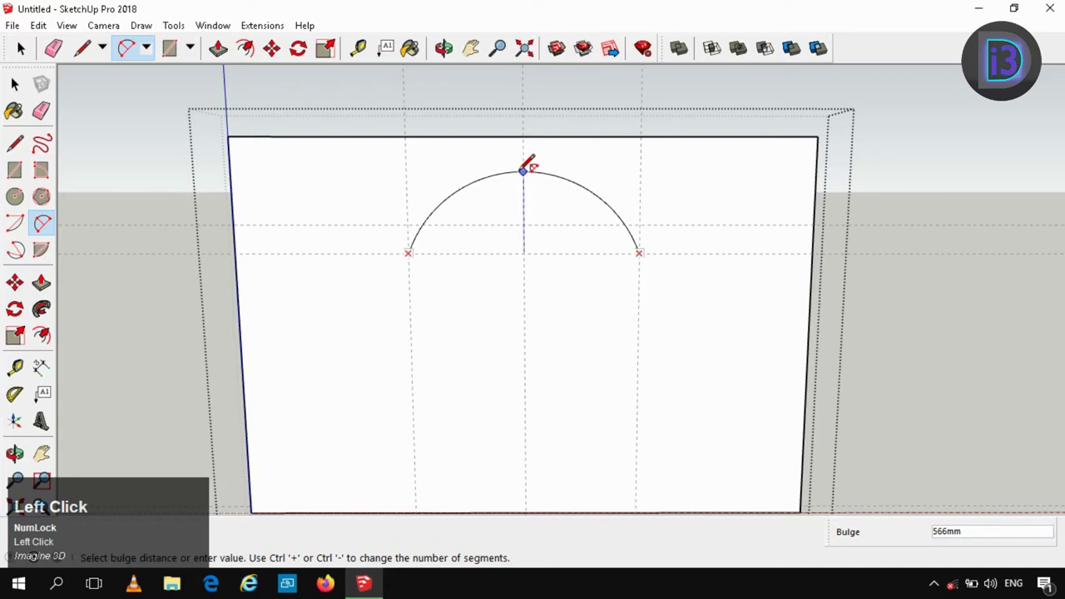
pyautogui.write('400')
pyautogui.press('Return')
pyautogui.press('space')
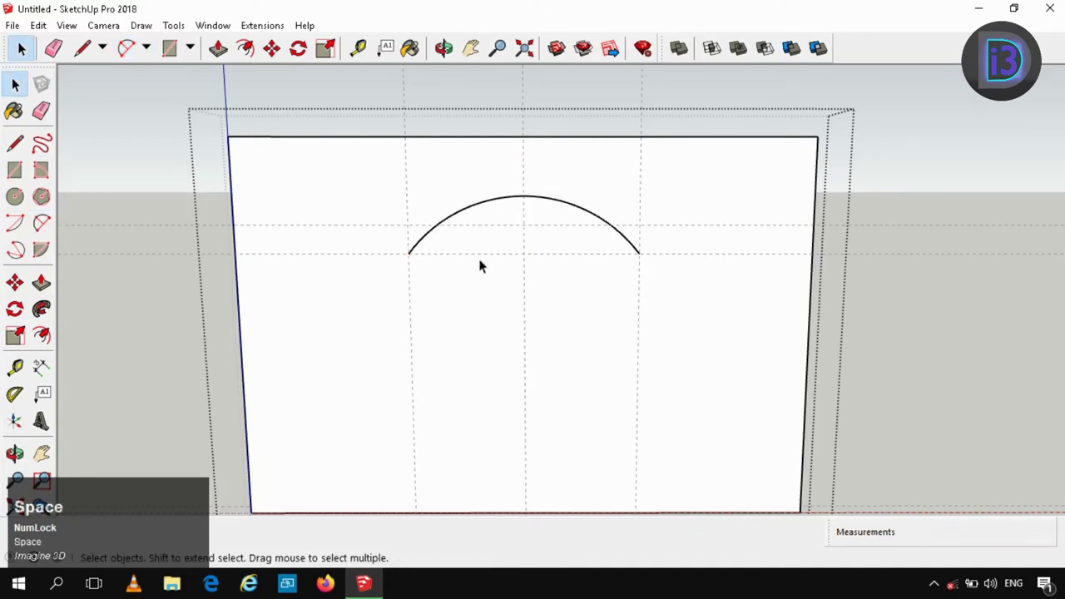
pyautogui.press('r')
pyautogui.scroll(3)
pyautogui.scroll(-3)
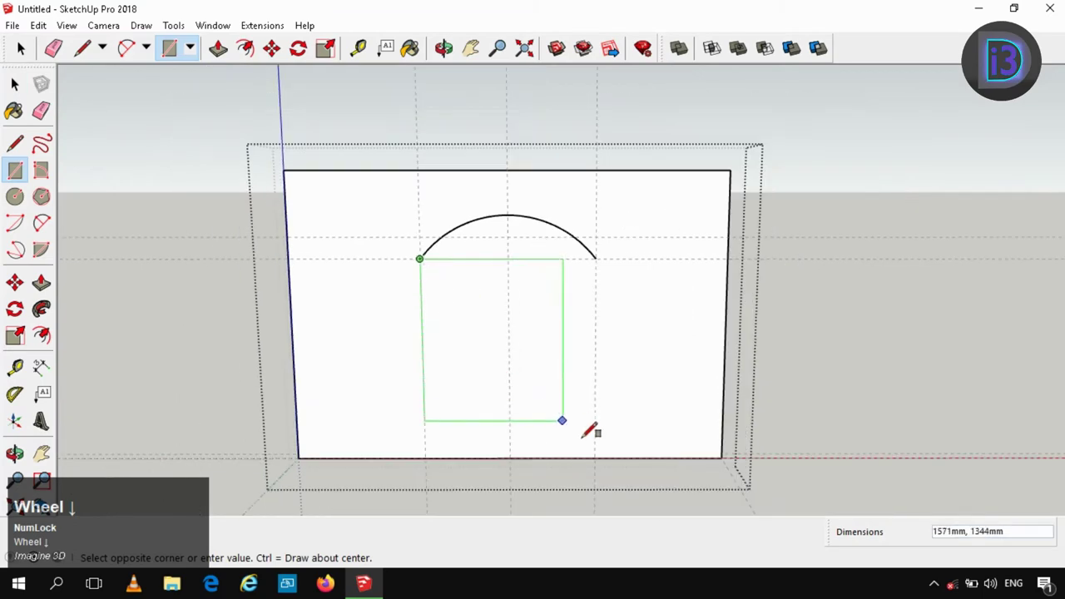
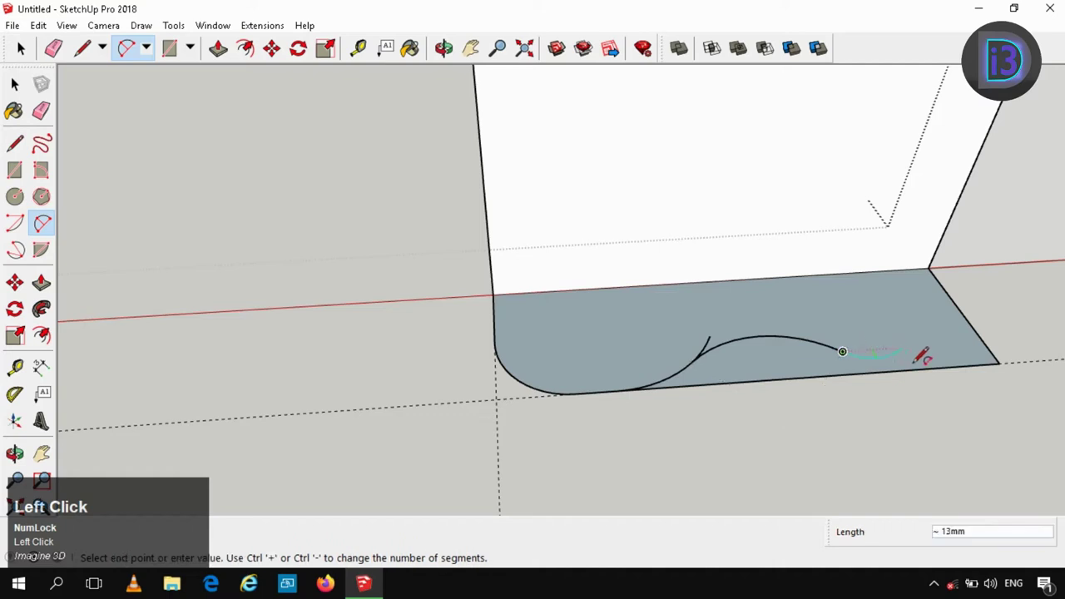
# Step: Erase the stray arc edges and select the closed wavy frame profile face
pyautogui.press('space')
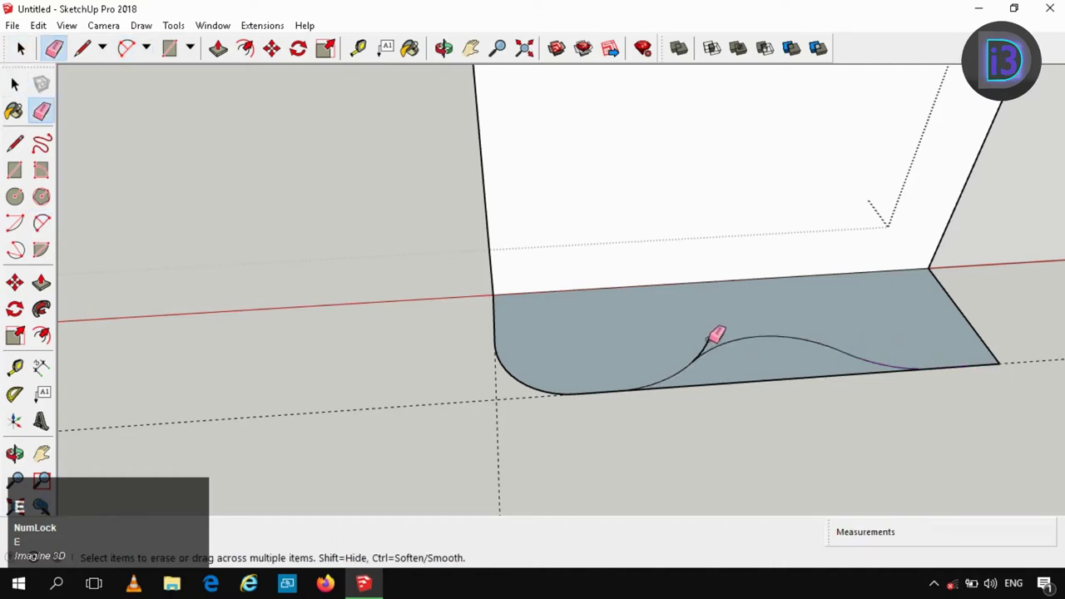
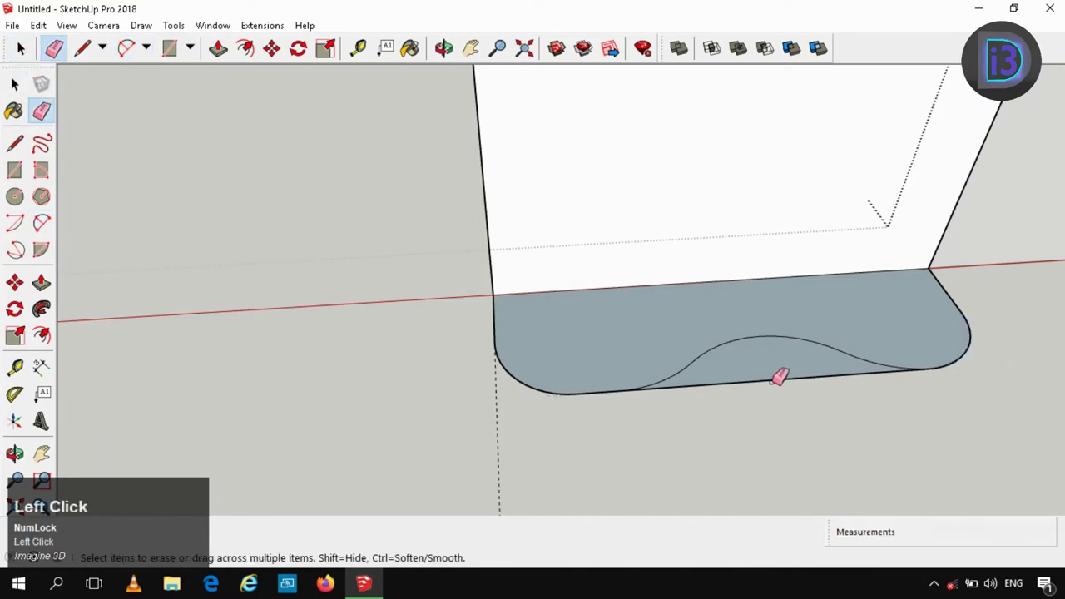
pyautogui.press('space')
pyautogui.click(636, 339)
pyautogui.scroll(-3)
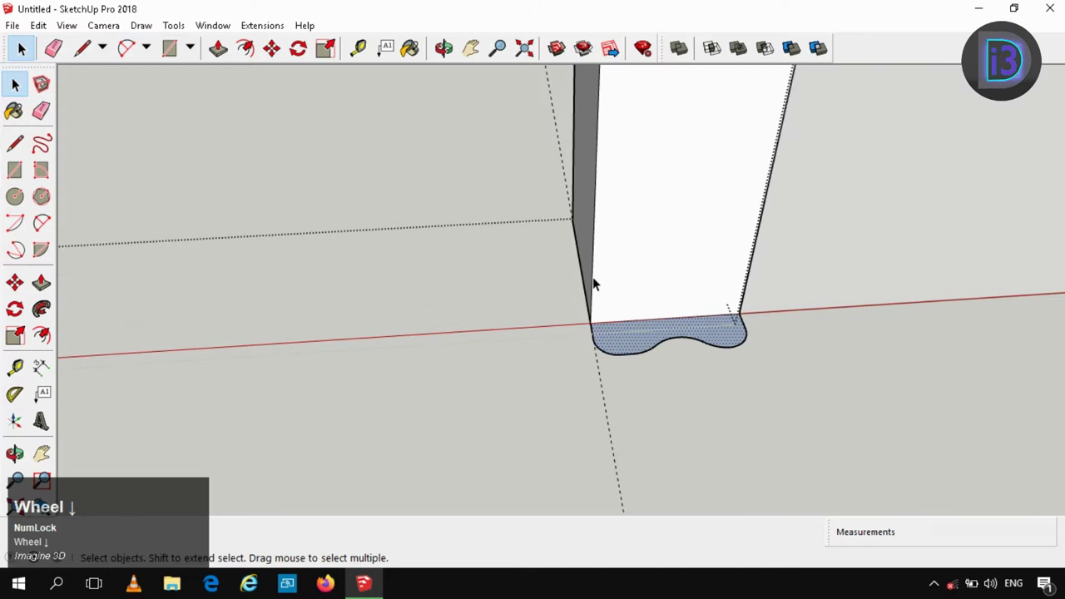
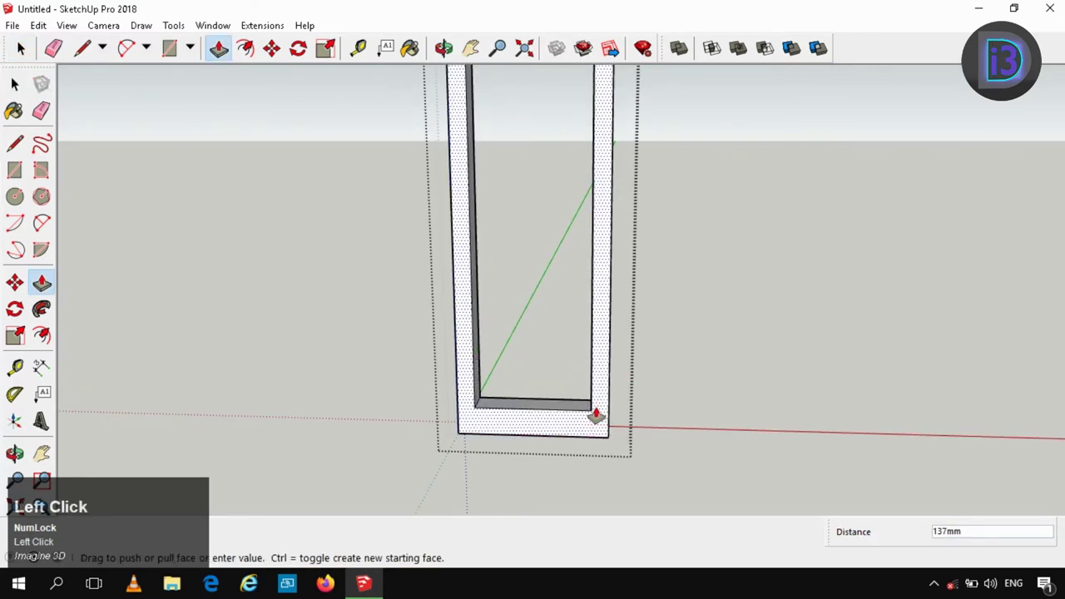
# Step: Extrude the narrow arched frame border to a depth of 60 and clear the selection
pyautogui.write('60')
pyautogui.press('Return')
pyautogui.press('space')
pyautogui.click(23, 46)
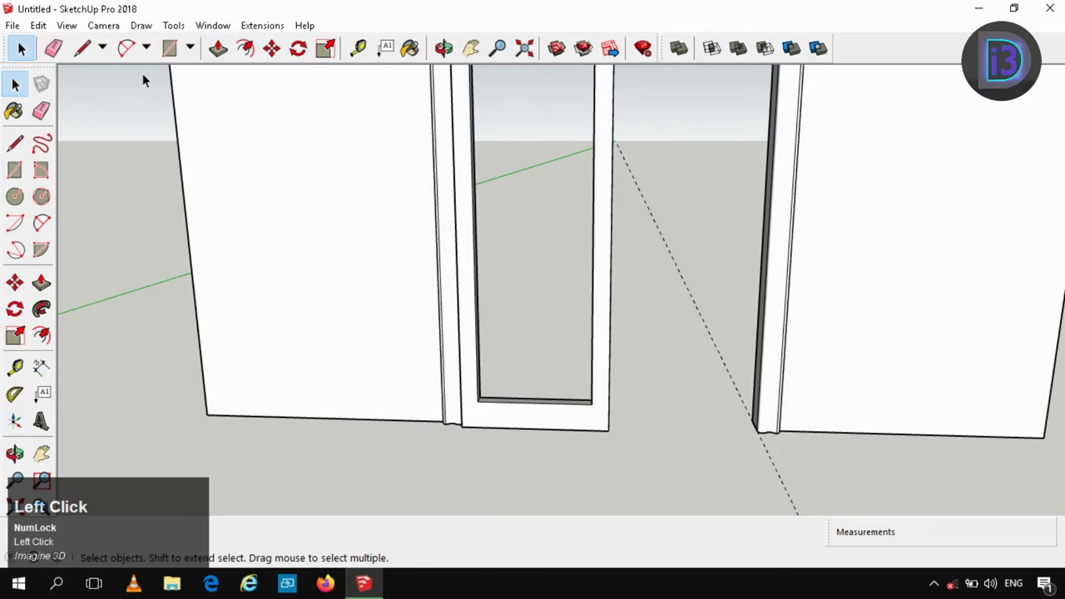
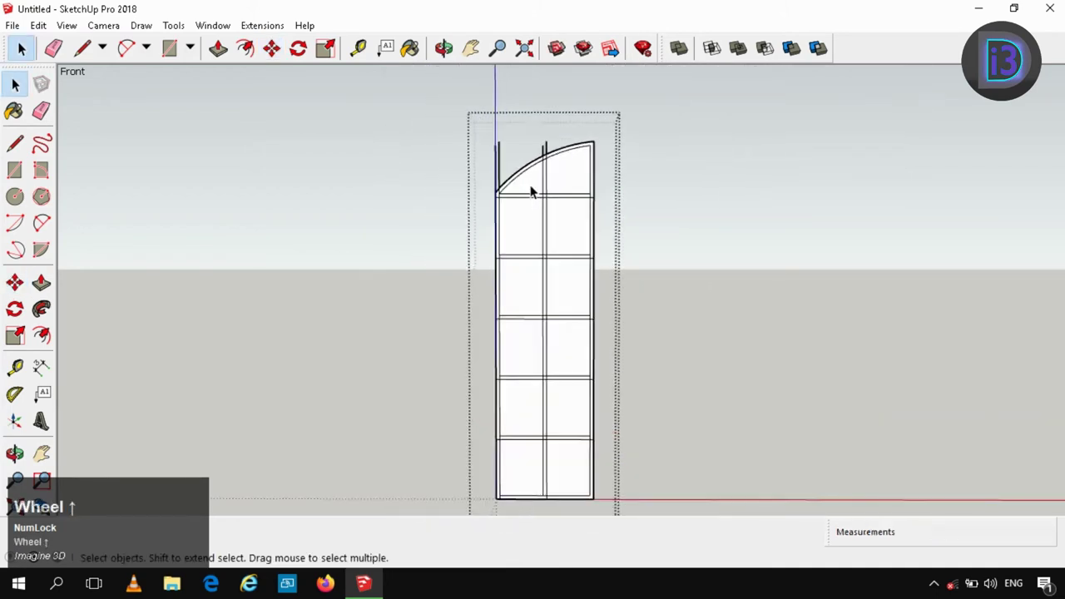
# Step: Select the glass panes and their bounding edges on the arched door panel
pyautogui.write('33')
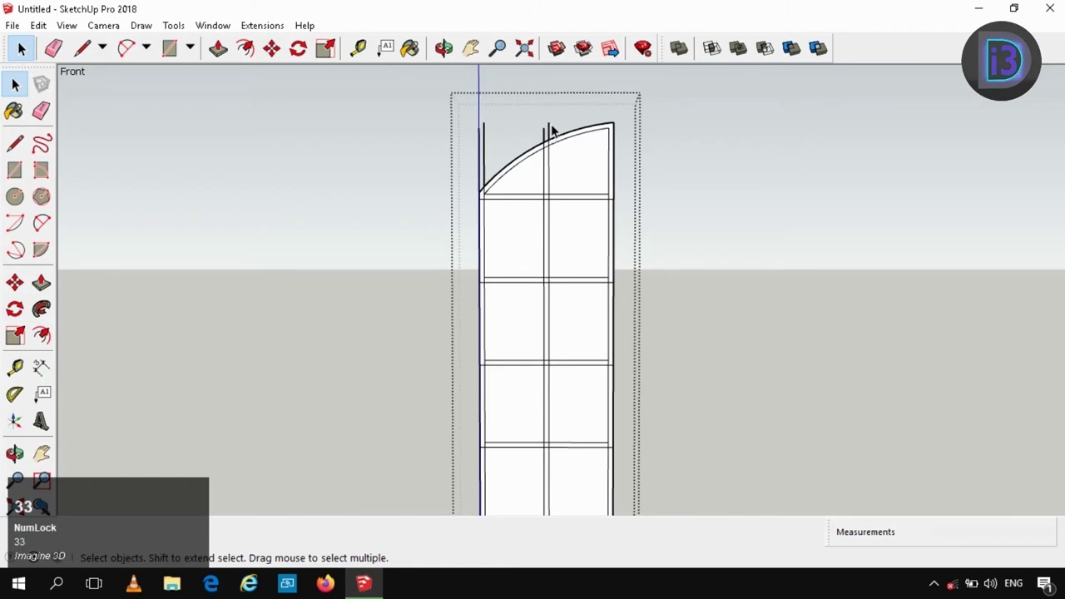
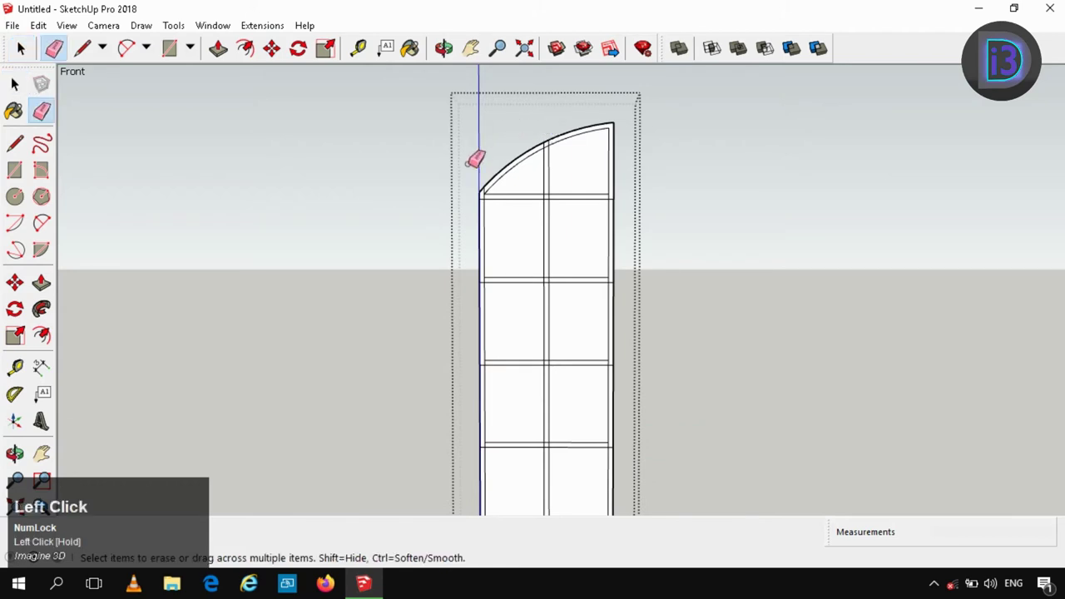
pyautogui.press('space')
pyautogui.scroll(-3)
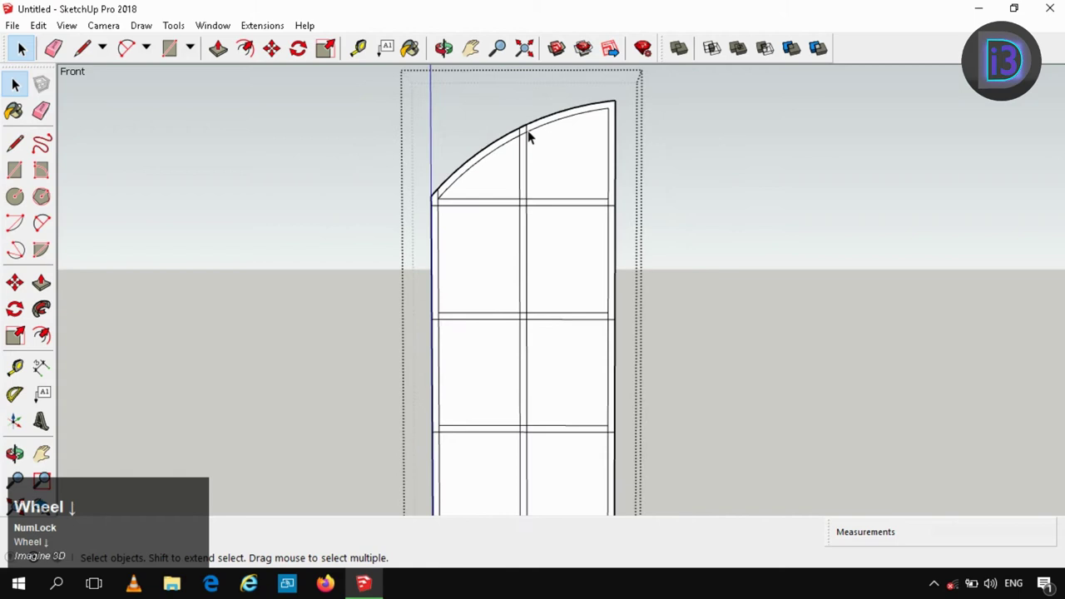
pyautogui.click(512, 157)
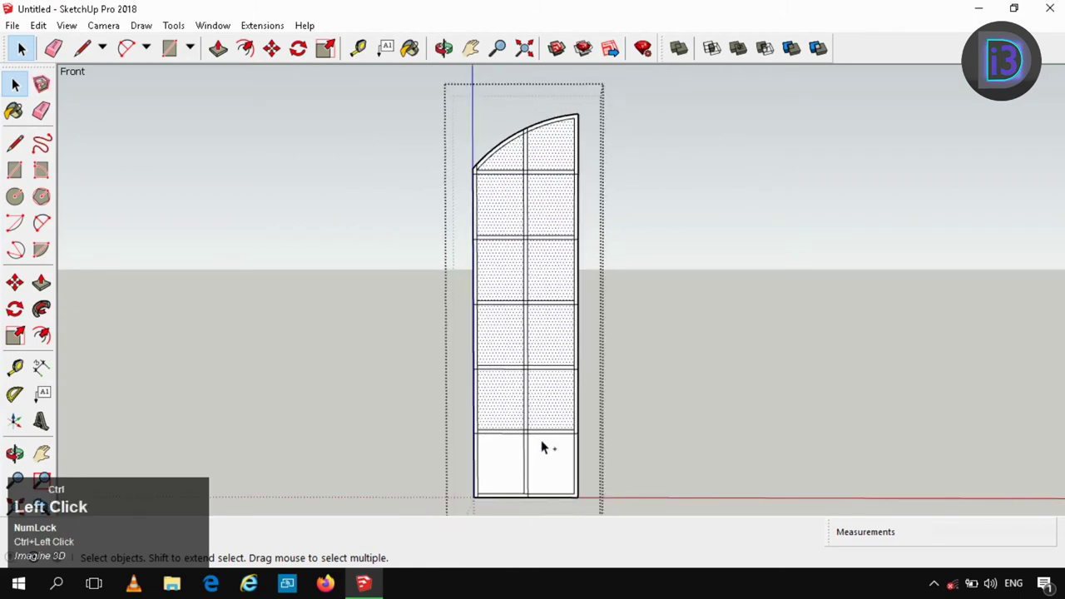
pyautogui.press('ctrl+x')
pyautogui.press('ctrl+a')
pyautogui.rightClick(20, 45)
pyautogui.click(14, 81)
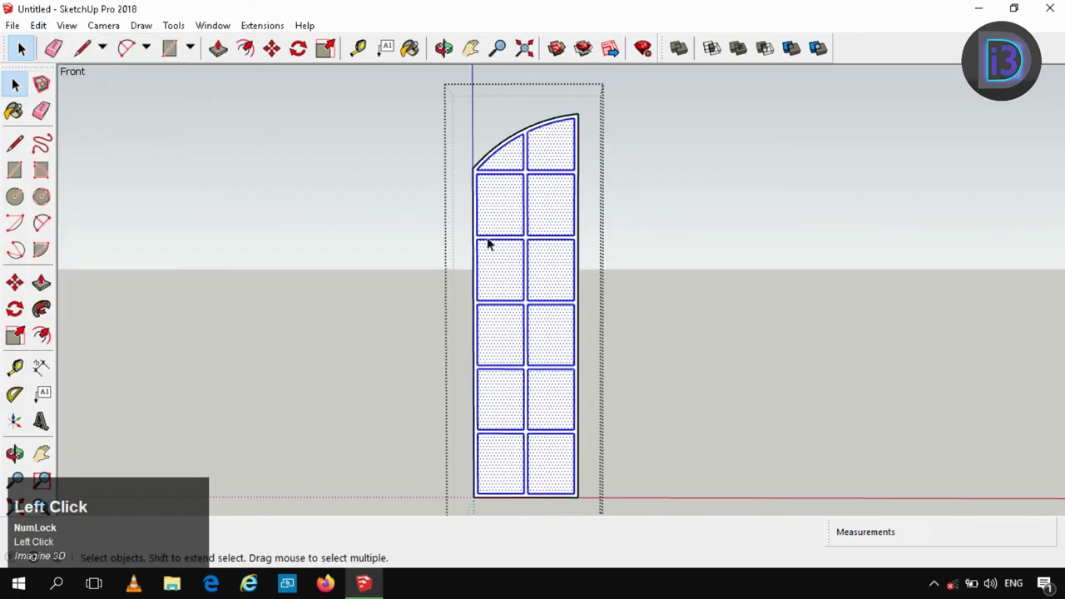
# Step: Window-select the whole door panel with its twelve panes
pyautogui.scroll(3)
pyautogui.click(446, 164)
pyautogui.scroll(-3)
pyautogui.moveTo(525, 270); pyautogui.dragTo(562, 377)
# Step: Recess the glass panes 30 deep so the muntin grid stands proud, then reach for Paste In Place
pyautogui.press('ctrl+x')
pyautogui.scroll(3)
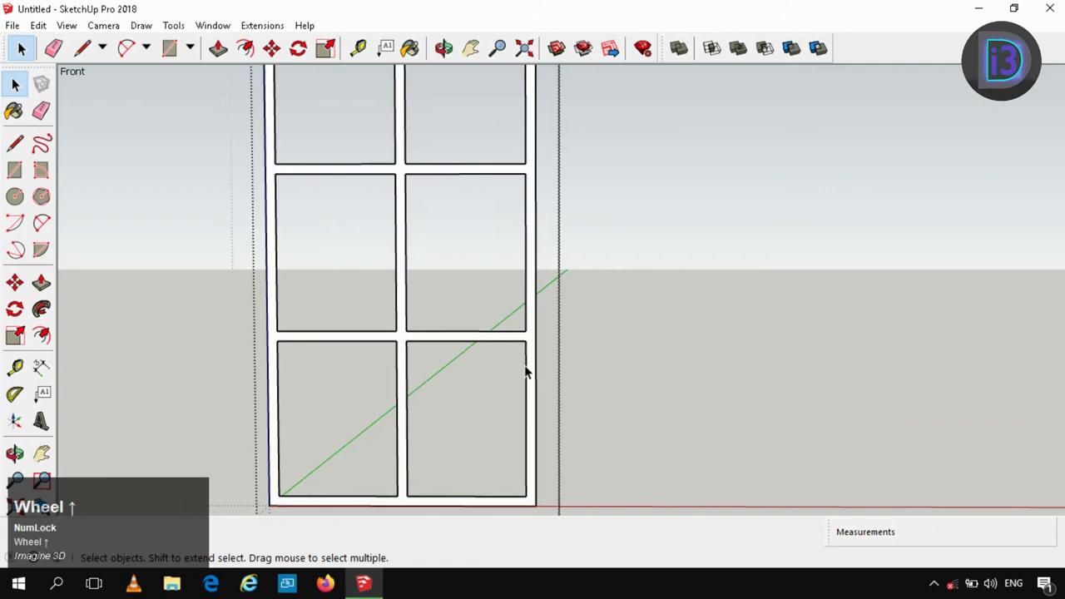
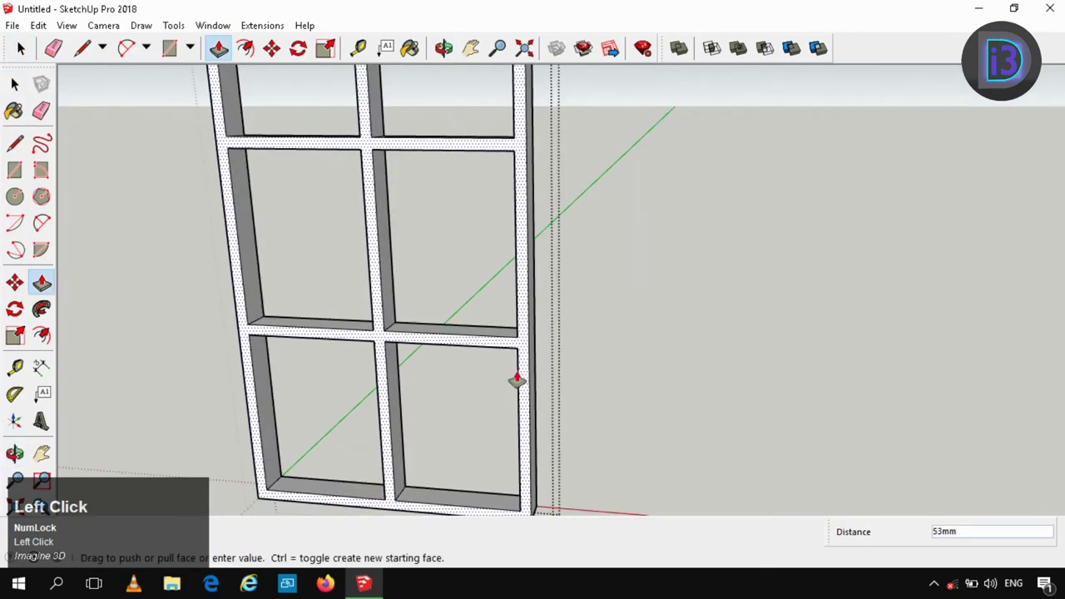
pyautogui.write('30')
pyautogui.press('Return')
pyautogui.press('space')
pyautogui.click(613, 333)
pyautogui.press('space')
pyautogui.scroll(-3)
pyautogui.click(36, 32)
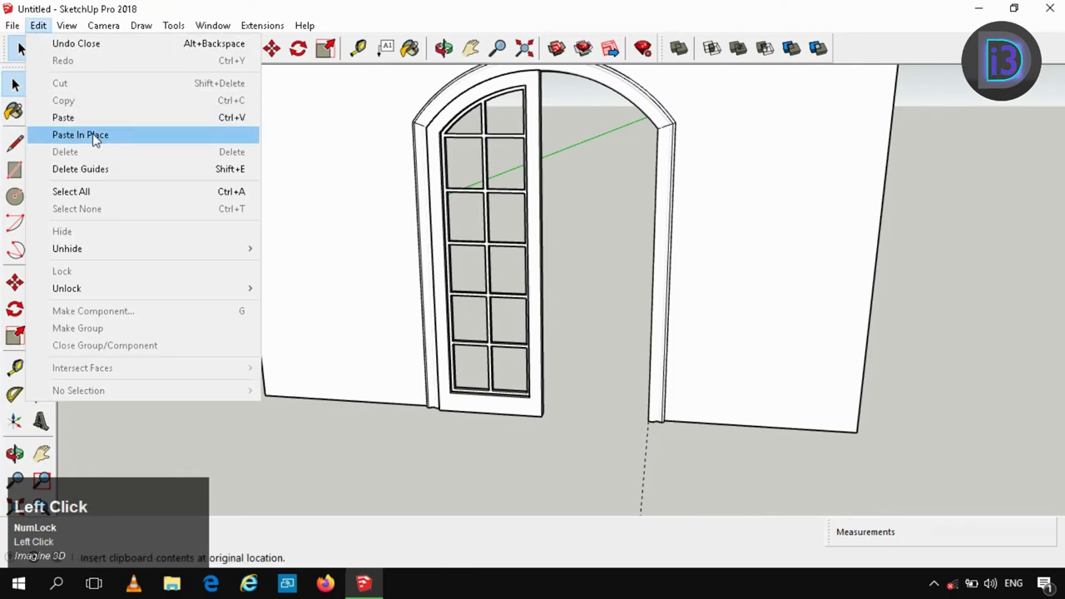
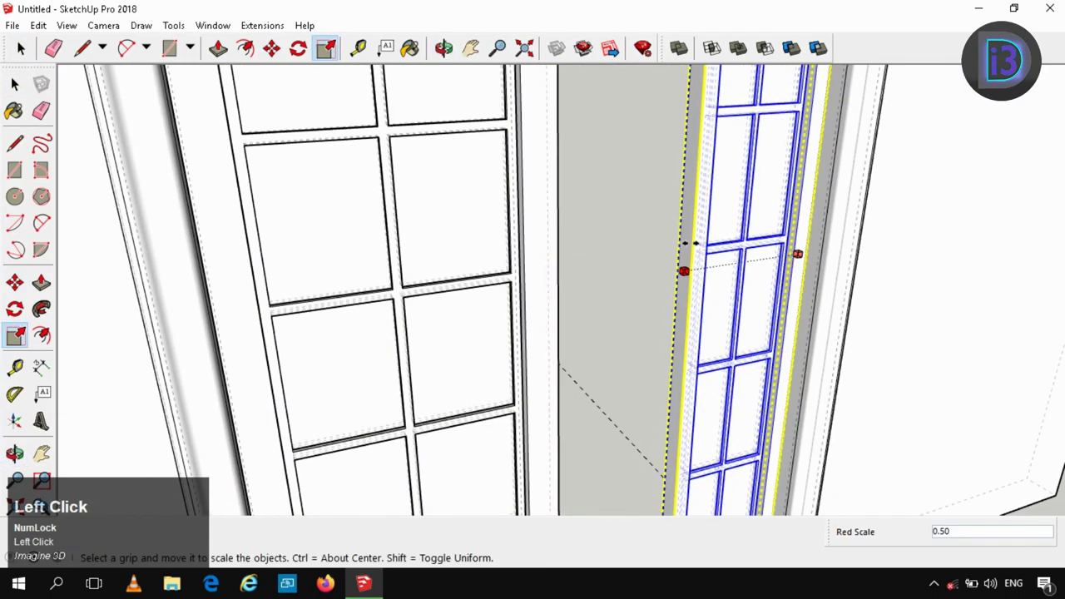
# Step: Scale the copied door leaf by -1 to mirror it into a matching second door
pyautogui.write('-1')
pyautogui.press('Return')
pyautogui.press('space')
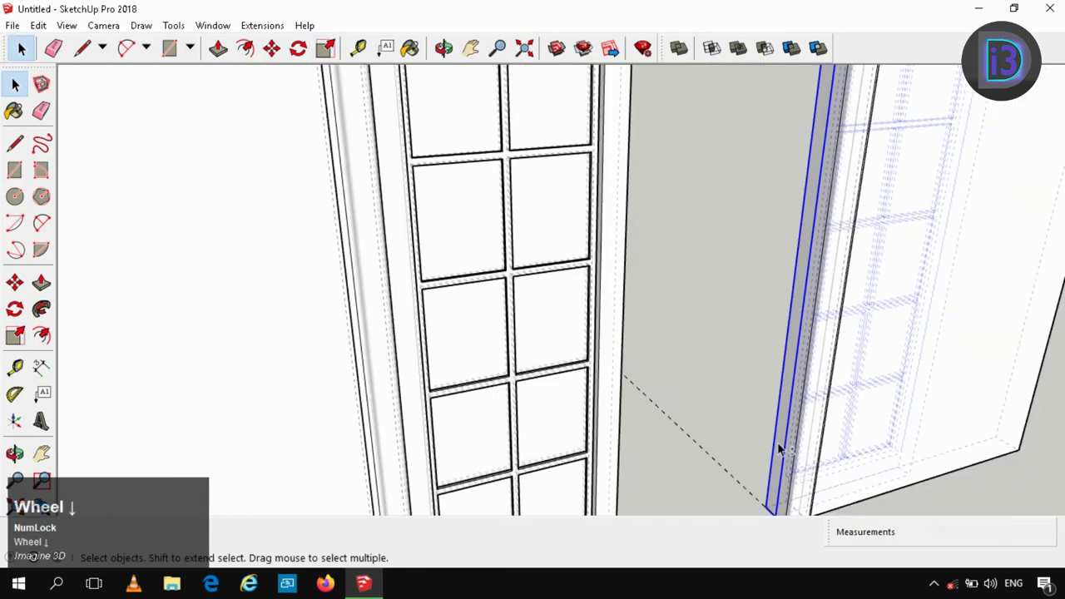
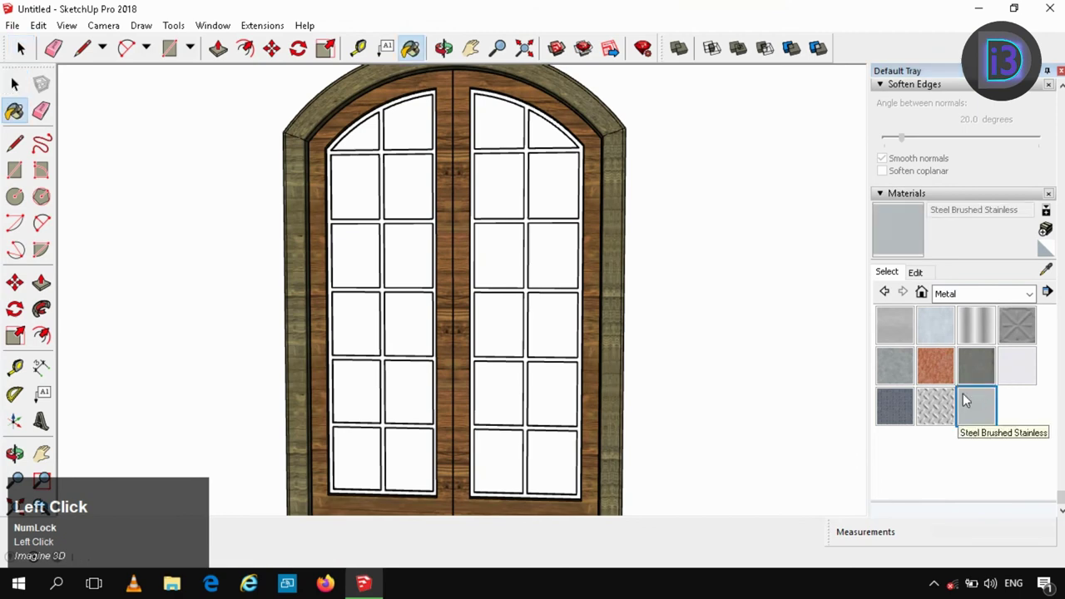
# Step: Choose the aluminum material in the Materials tray for painting
pyautogui.scroll(3)
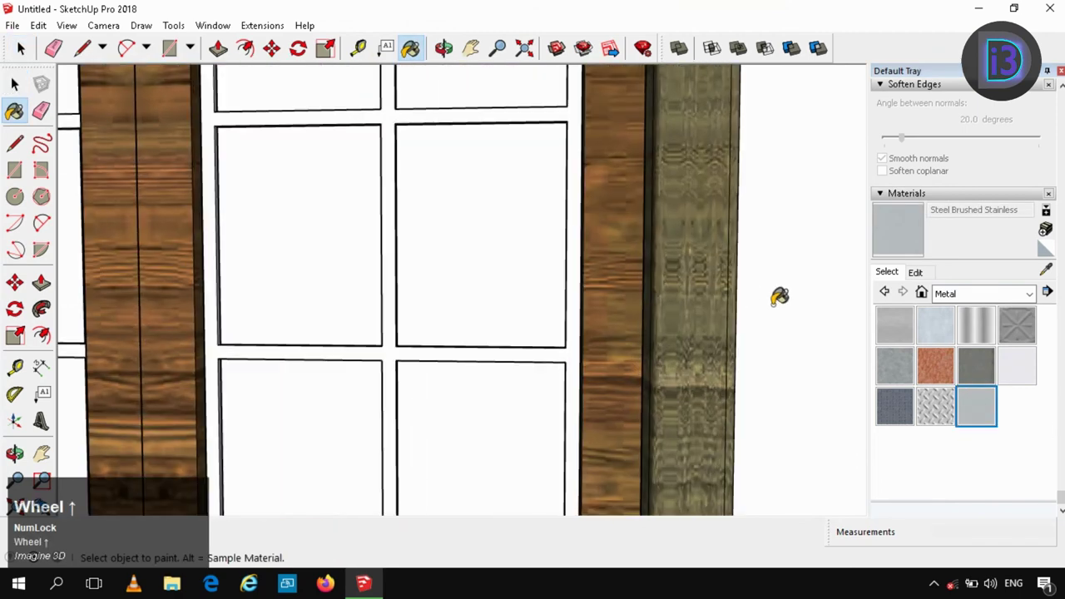
pyautogui.click(946, 336)
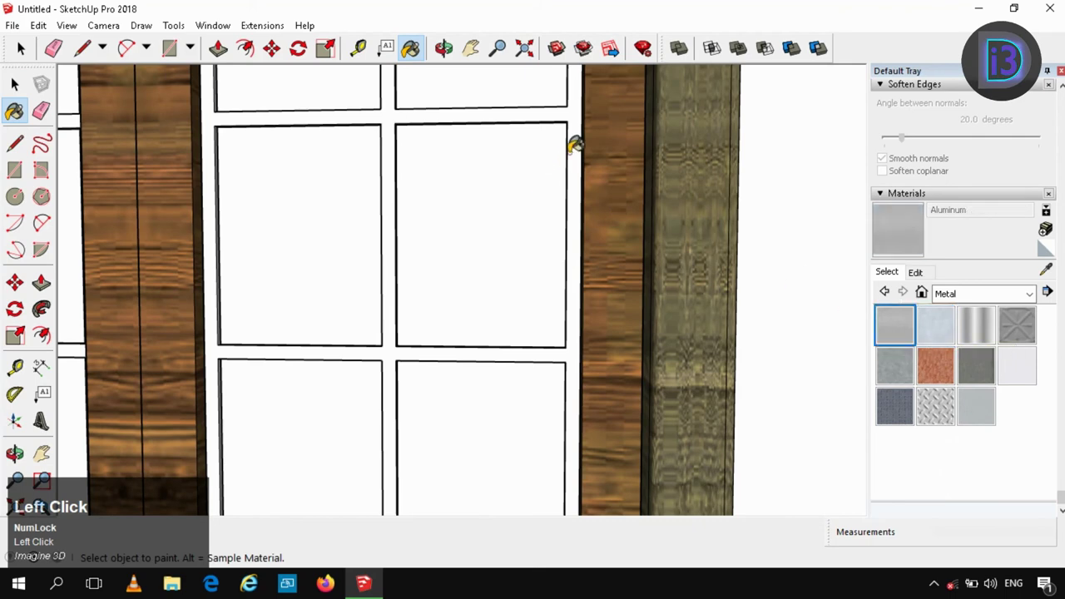
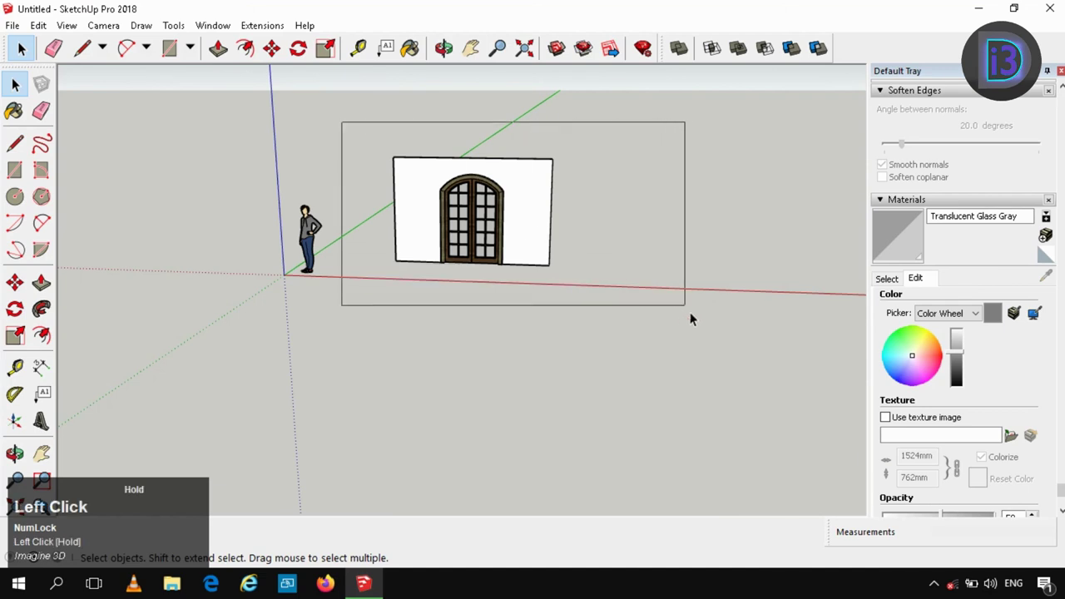
# Step: Move the wall with its arched doors along the red axis to sit beside the person figure
pyautogui.scroll(3)
pyautogui.rightClick(549, 196)
pyautogui.click(601, 346)
pyautogui.press('m')
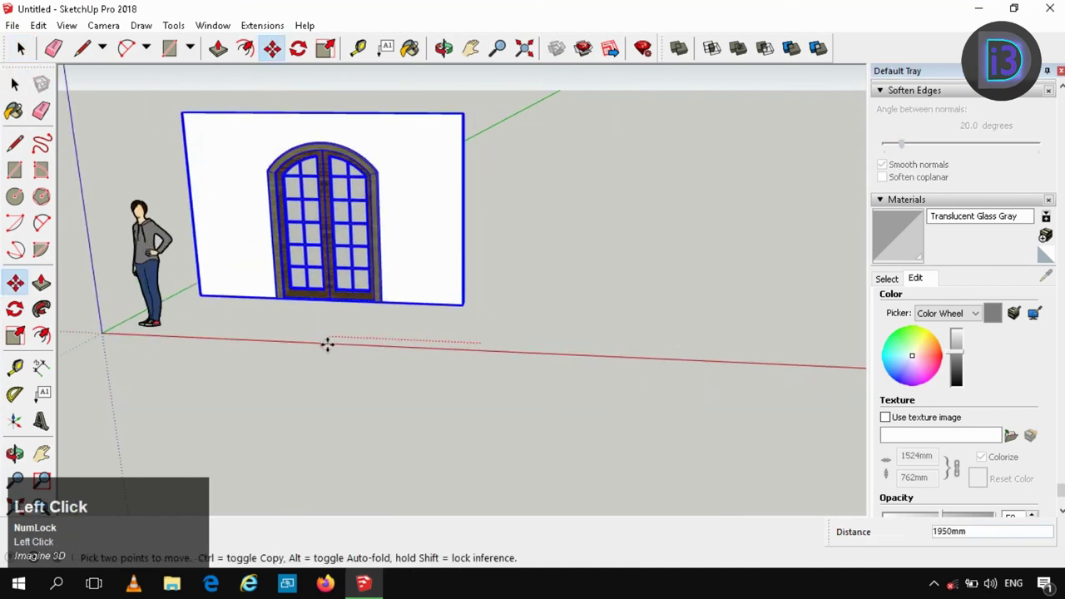
pyautogui.press('Right')
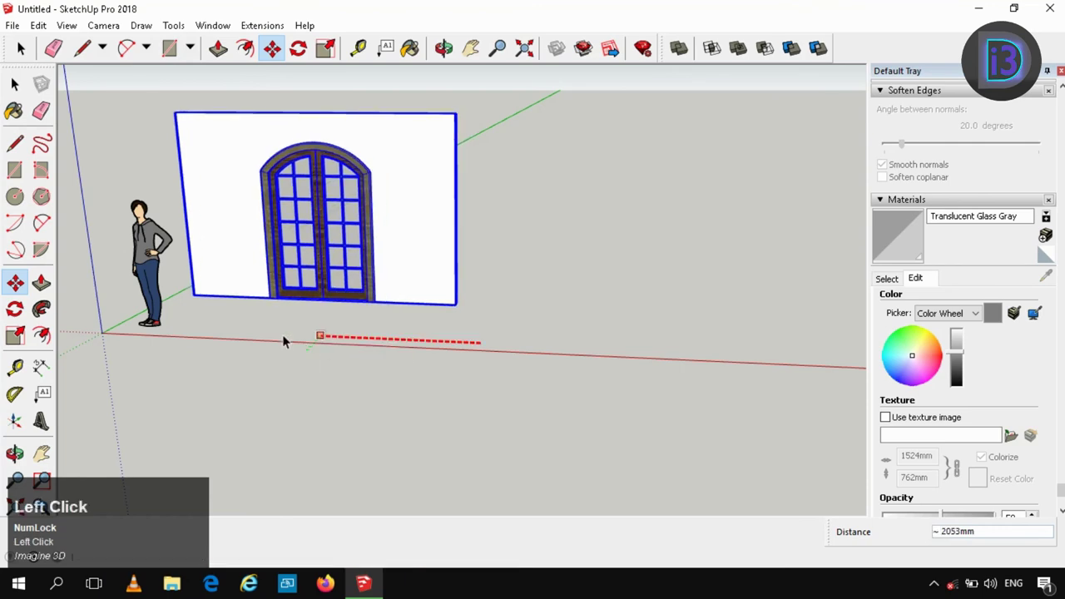
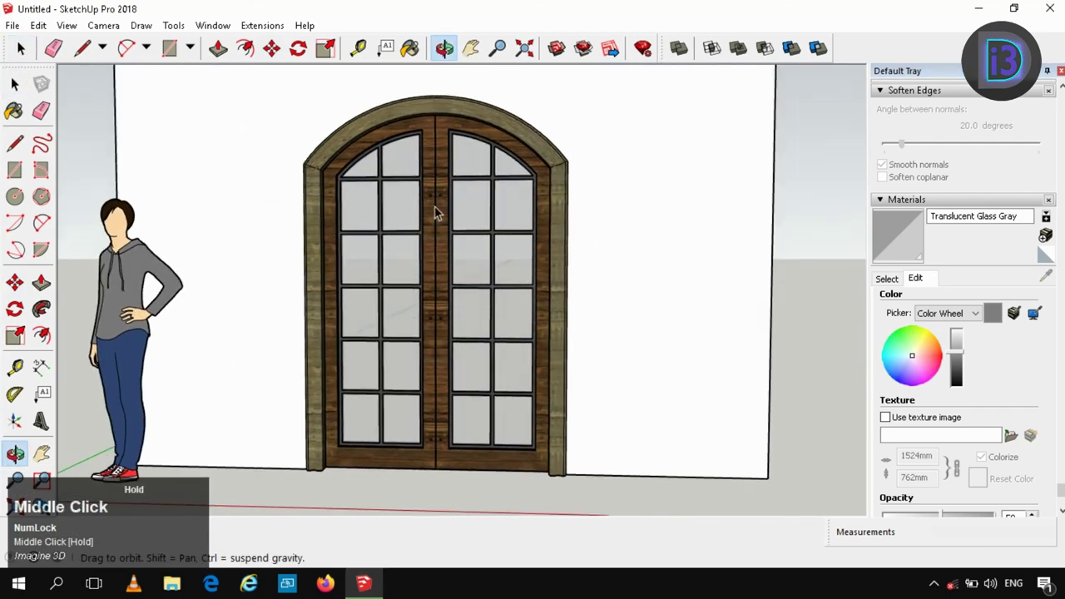
pyautogui.scroll(-3)
pyautogui.middleClick(677, 207)
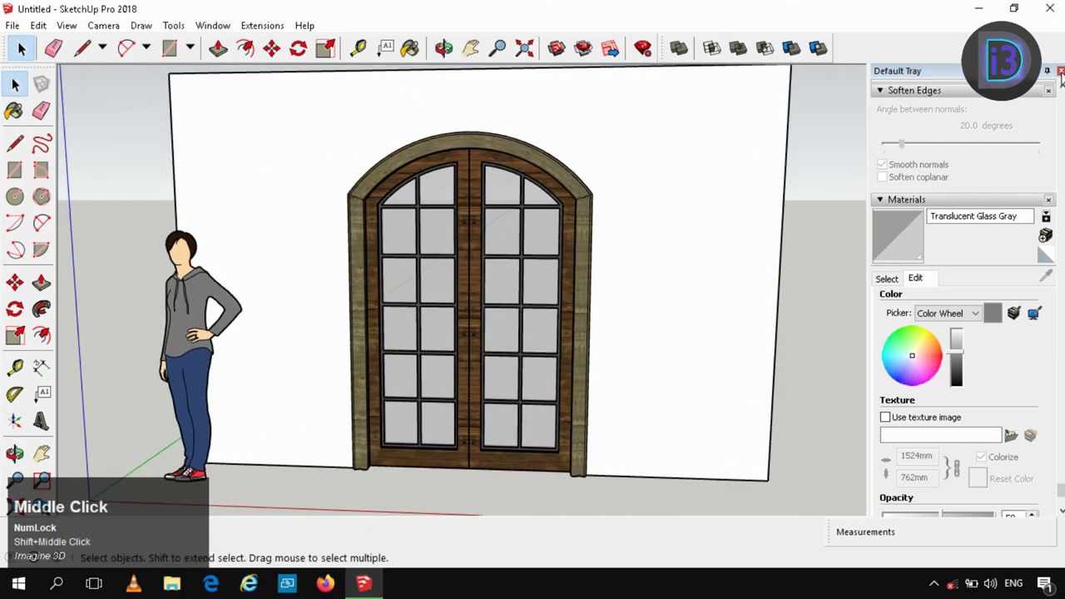